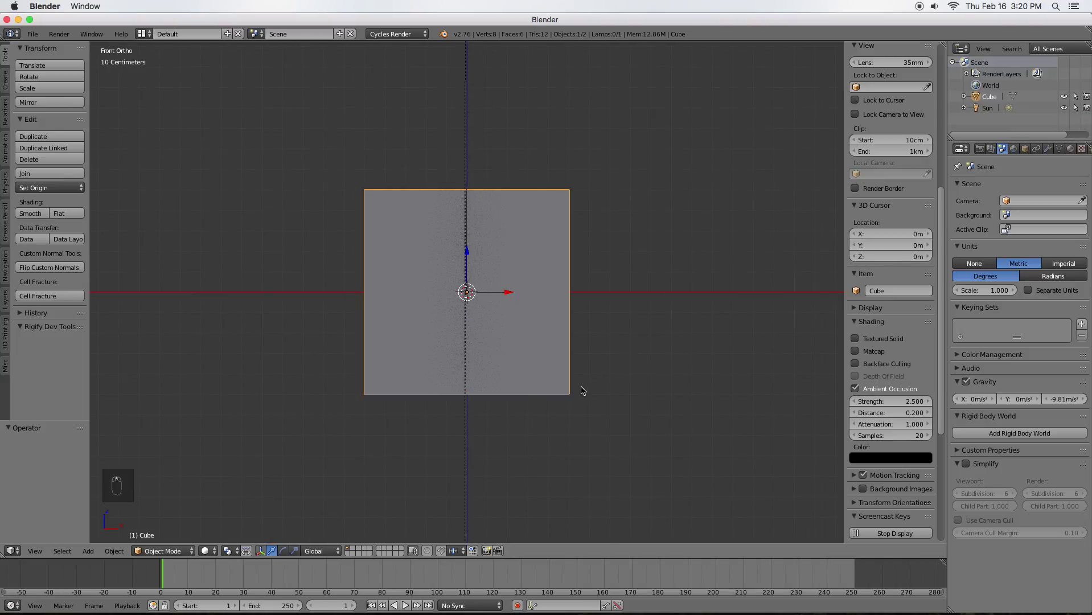
- Enter Edit Mode on the cube and begin scaling it wider along X
key(Tab)
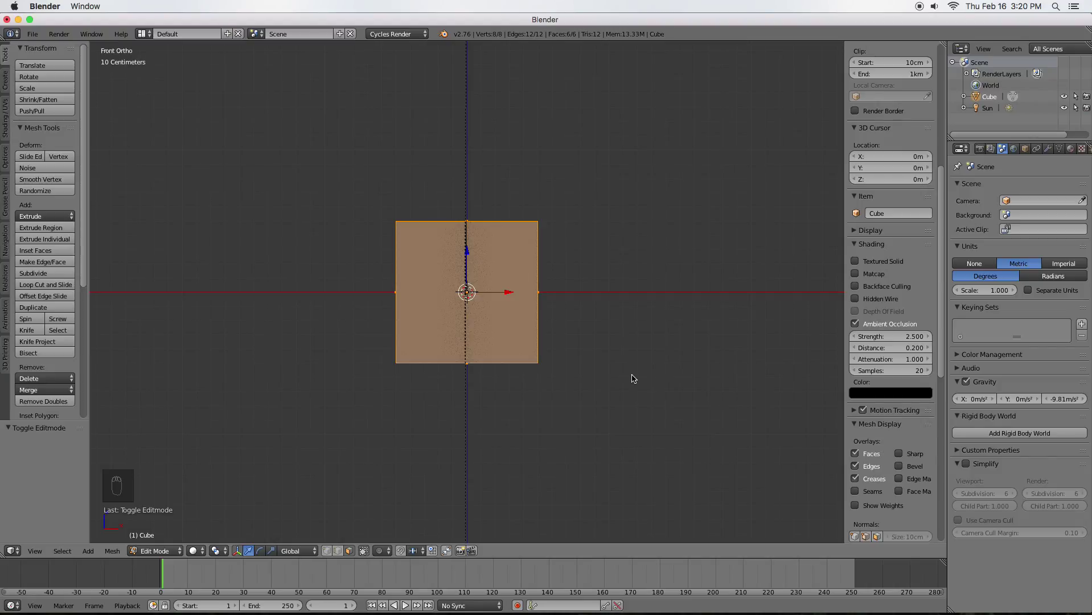
key(s)
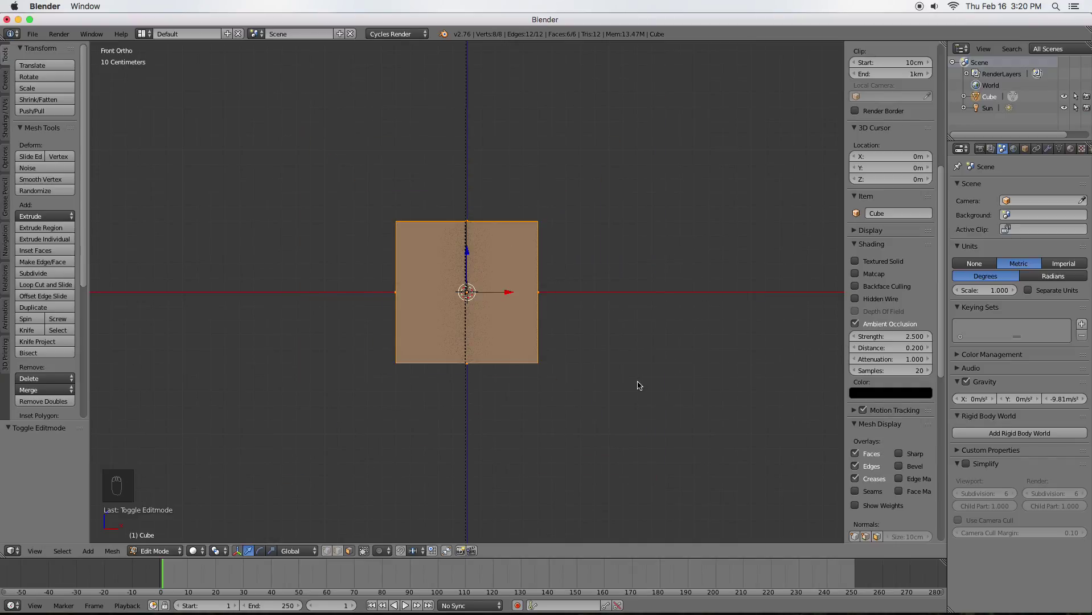
- Stretch the box wider along X and taller along Z, then start thinning its depth from the side view
key(s)
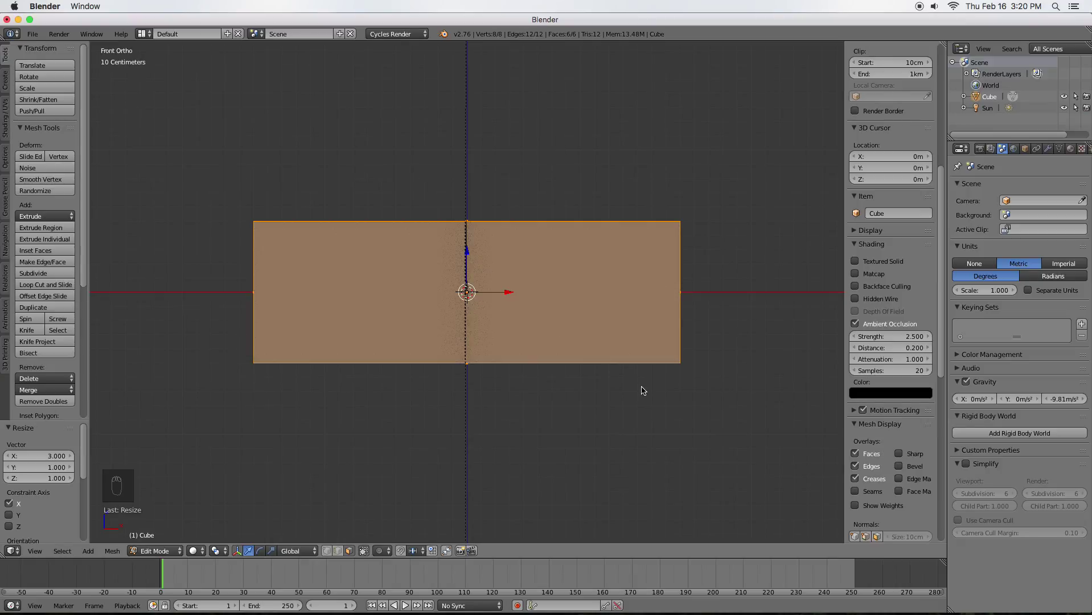
key(s)
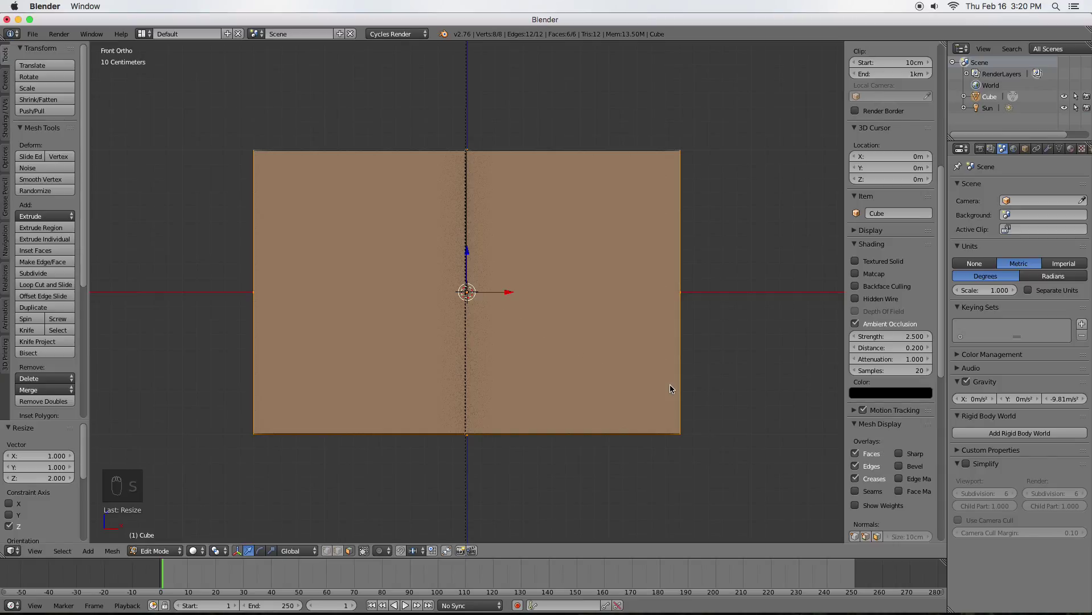
key(KP_3)
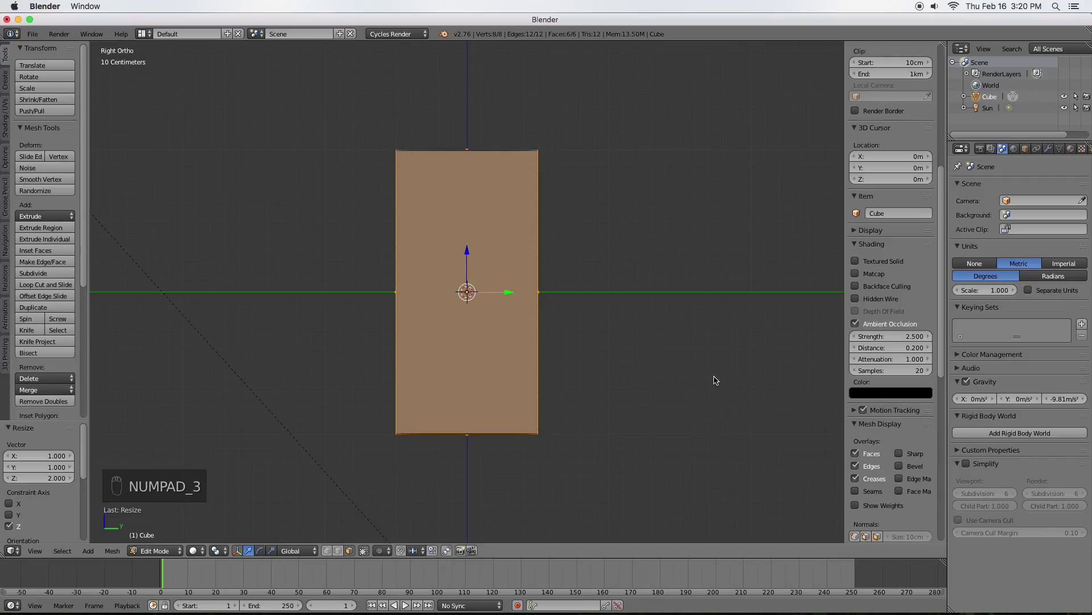
key(s)
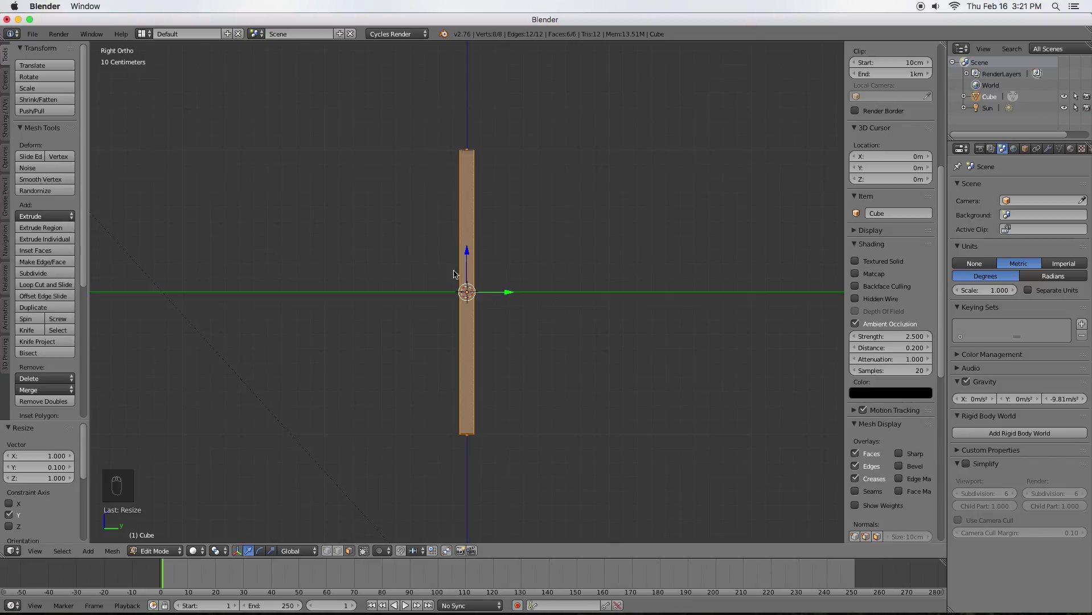
- Fine-tune the wall to a very thin slab along Y and return to the front view
drag(465, 286, 556, 312)
drag(597, 313, 579, 276)
drag(632, 334, 455, 341)
drag(423, 305, 561, 269)
key(KP_1)
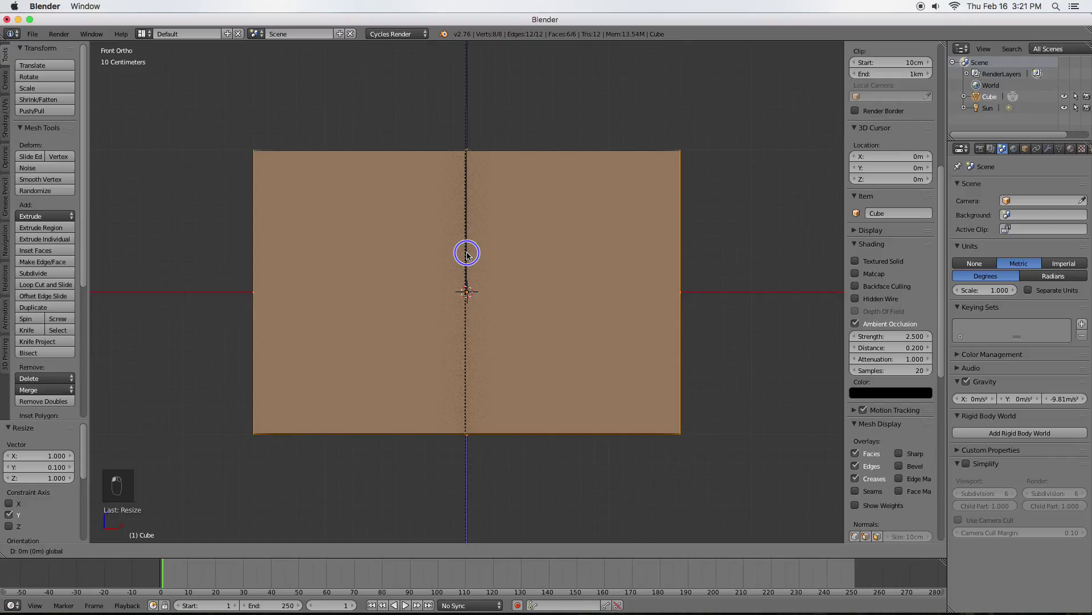
- Move the wall up along Z so its bottom edge rests at the origin
drag(470, 253, 484, 112)
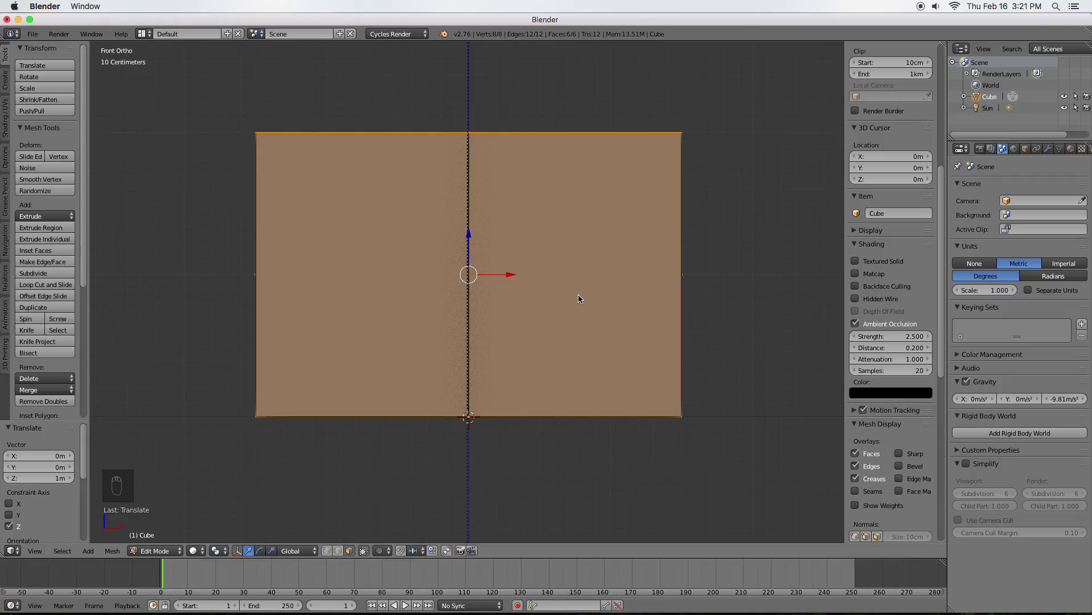
- Bring up the UV mapping menu to unwrap the wall with Smart UV Project
key(u)
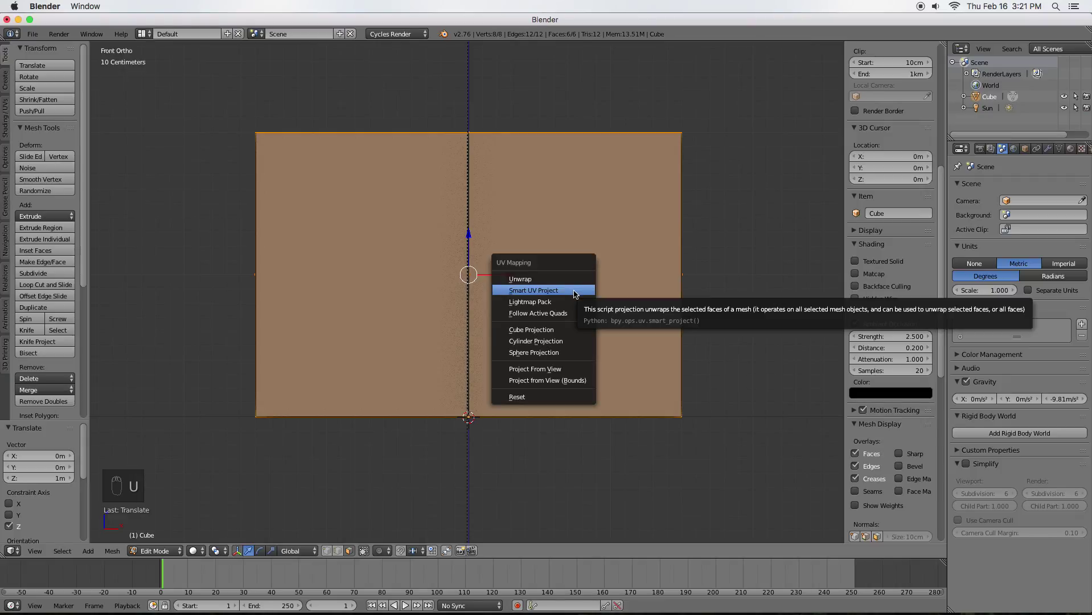
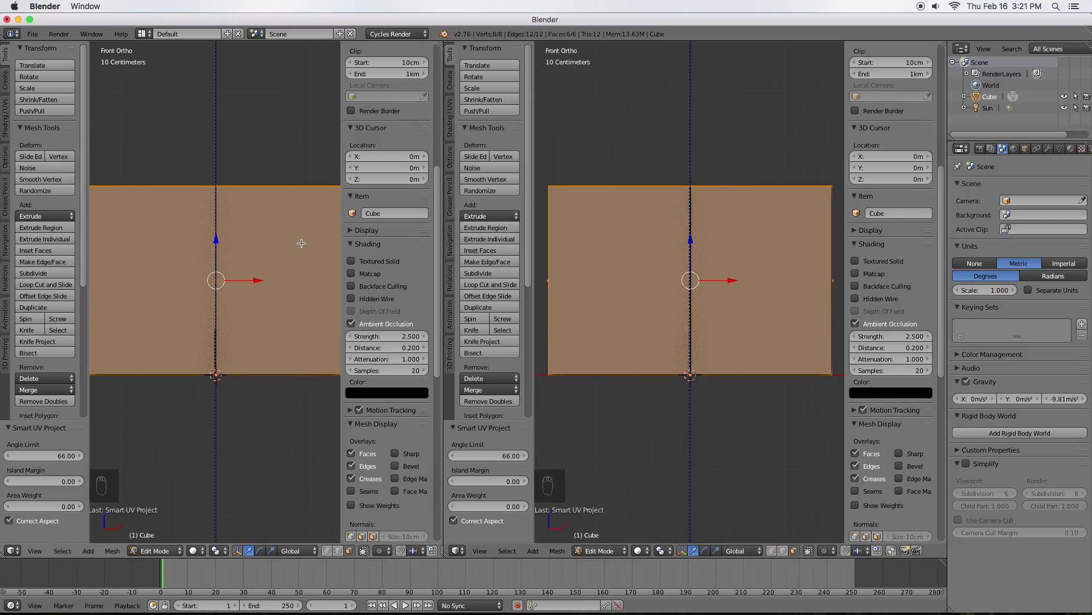
- Show the wall's UV layout in the second view and select all its UV islands
key(t)
key(n)
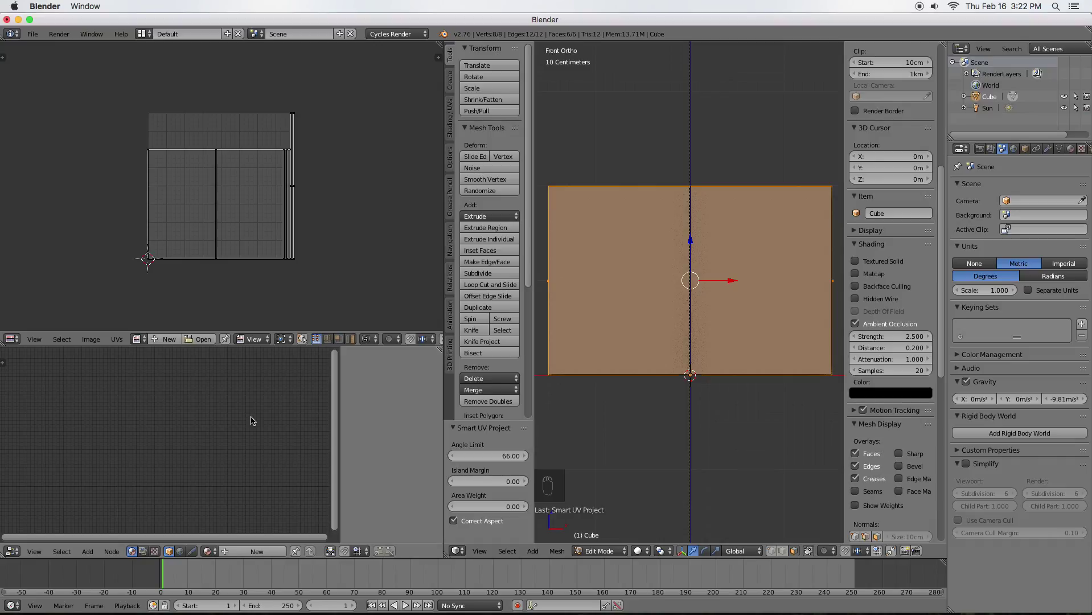
key(n)
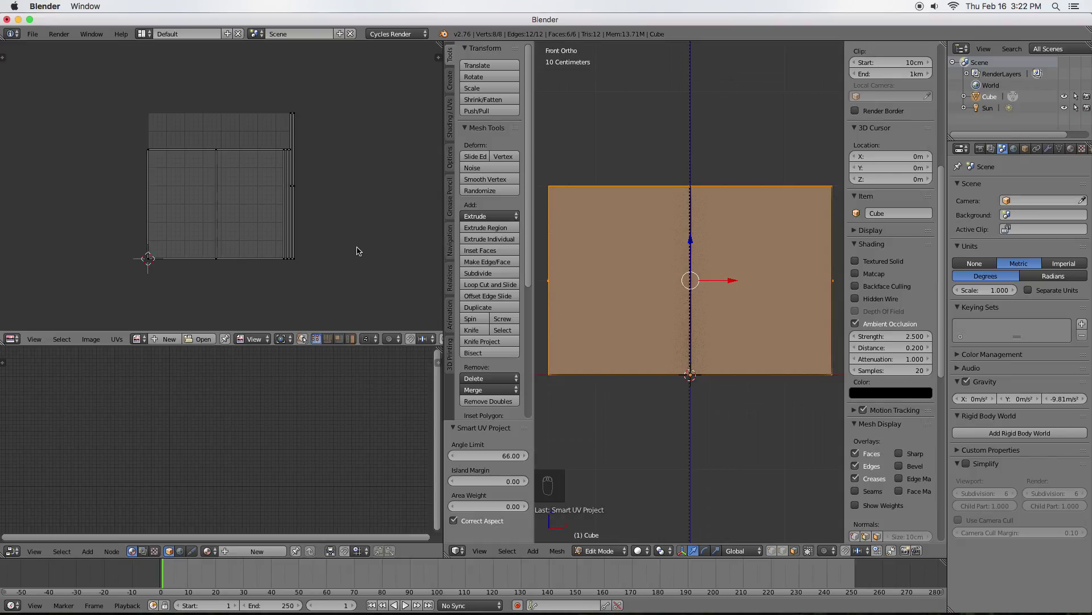
- Rotate the UV islands and add a new material named Wall to the slab
key(a)
key(r)
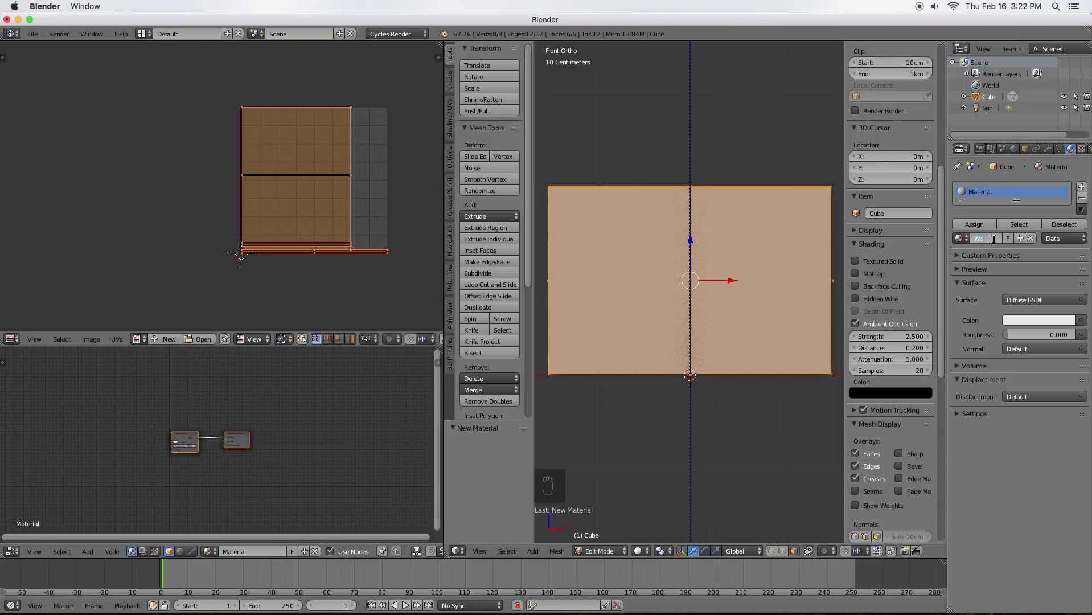
key(l)
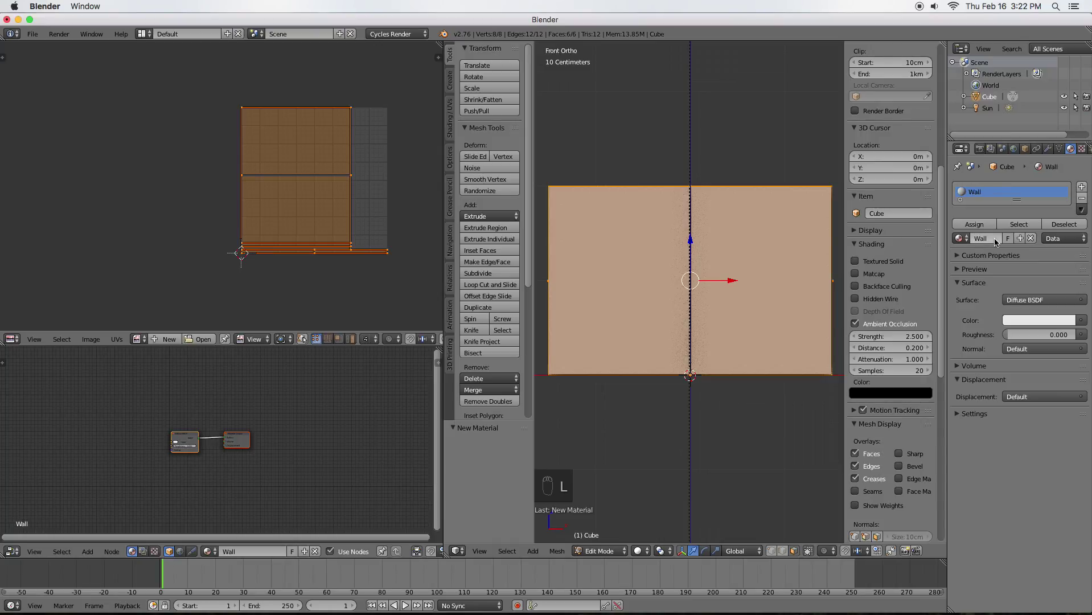
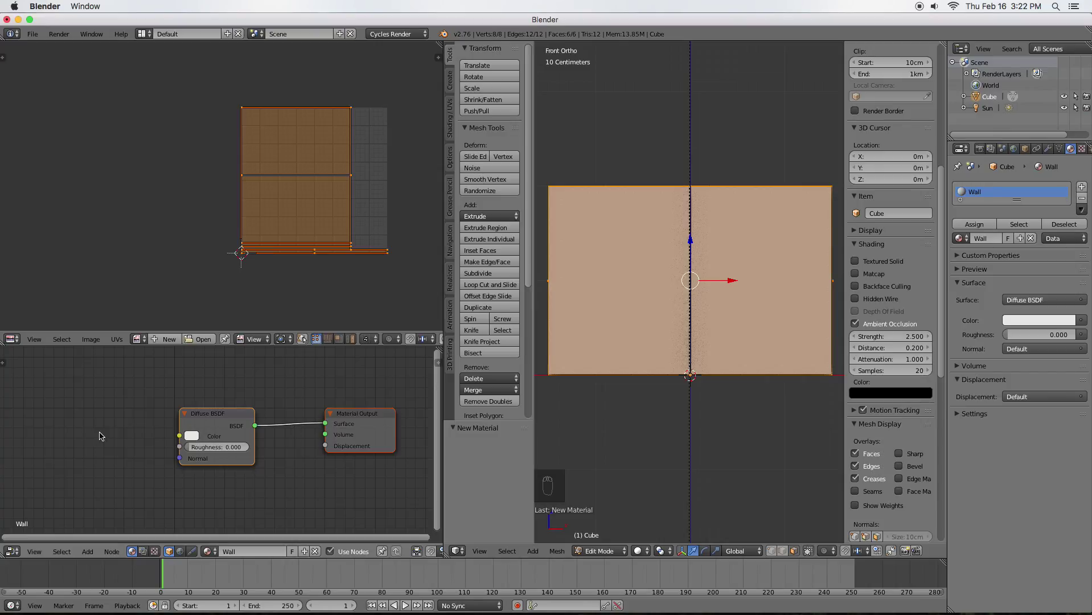
- Add an Image Texture node to the Wall material and start a new blank image
key(shift+a)
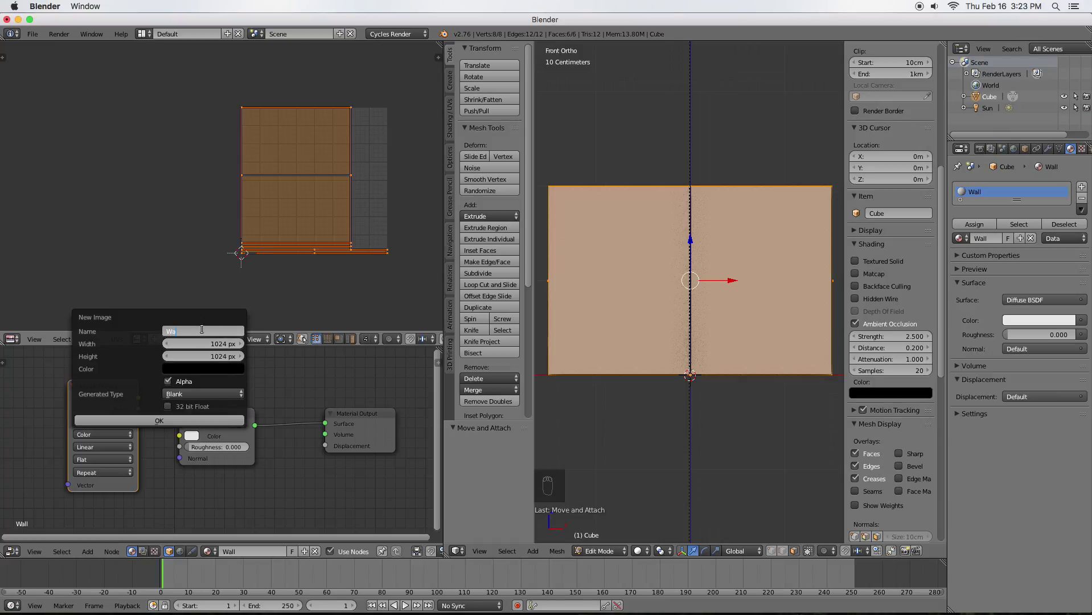
- Confirm the new 1024x1024 Wall image behind the UV layout for painting
key(l)
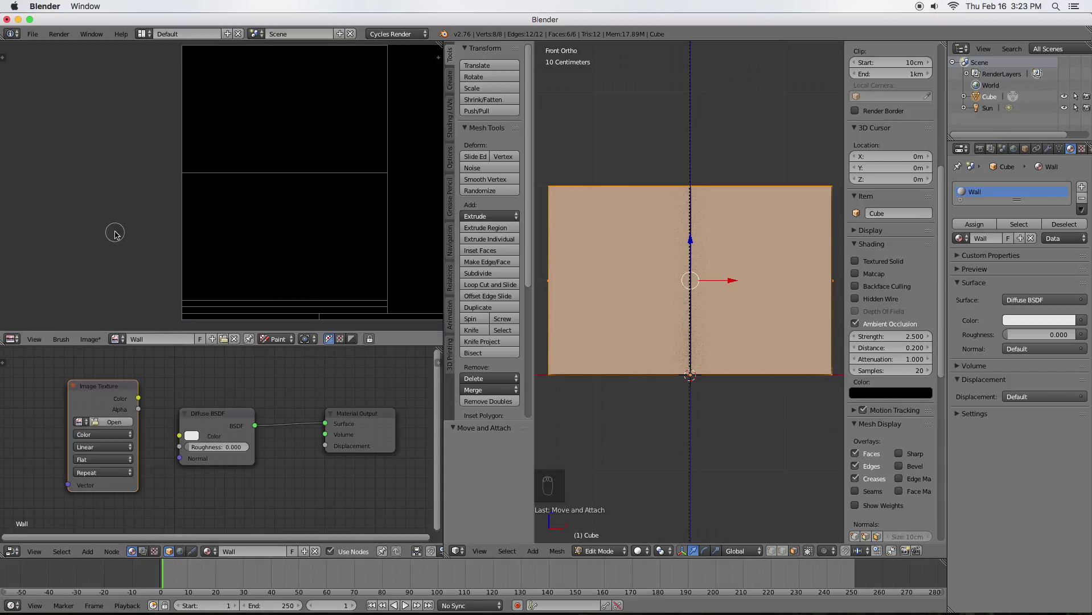
- Show the Tools shelf and create a brush texture named Wall for the concrete image
key(t)
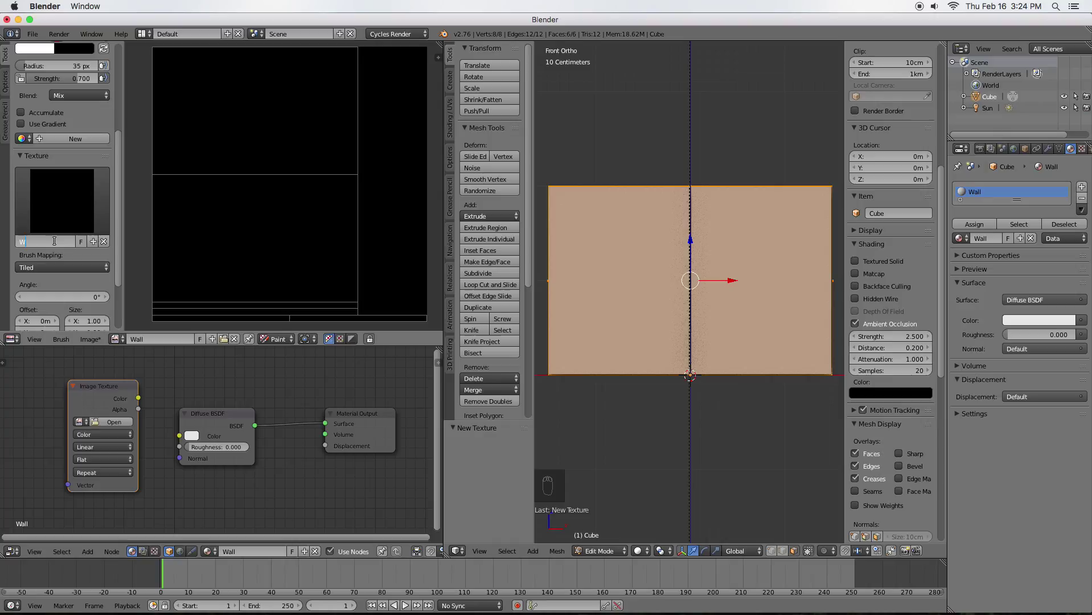
key(l)
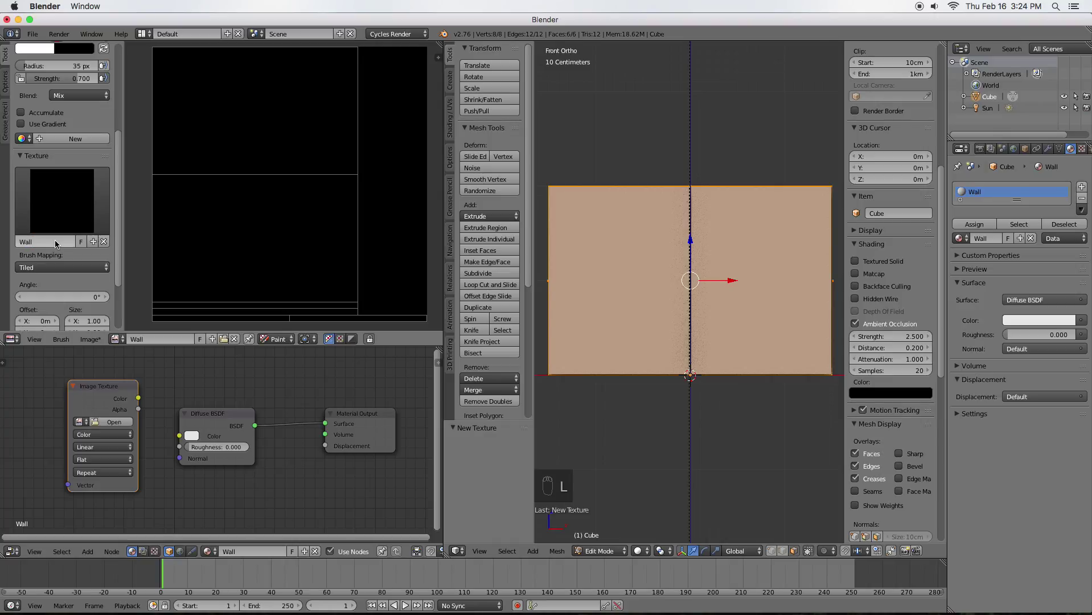
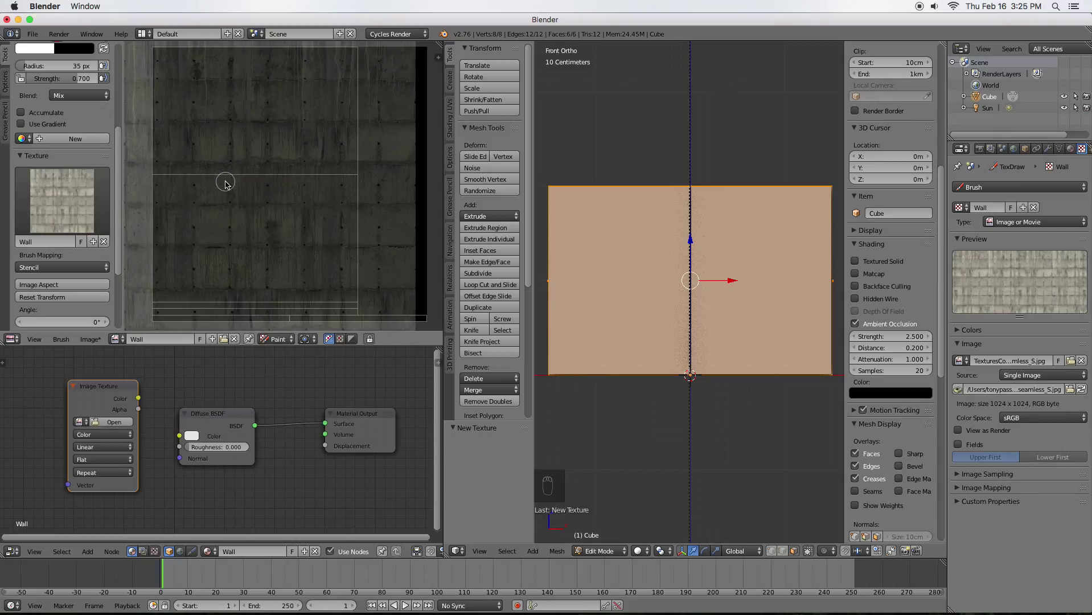
- Enlarge the concrete stencil so it covers the Wall image
drag(267, 137, 422, 296)
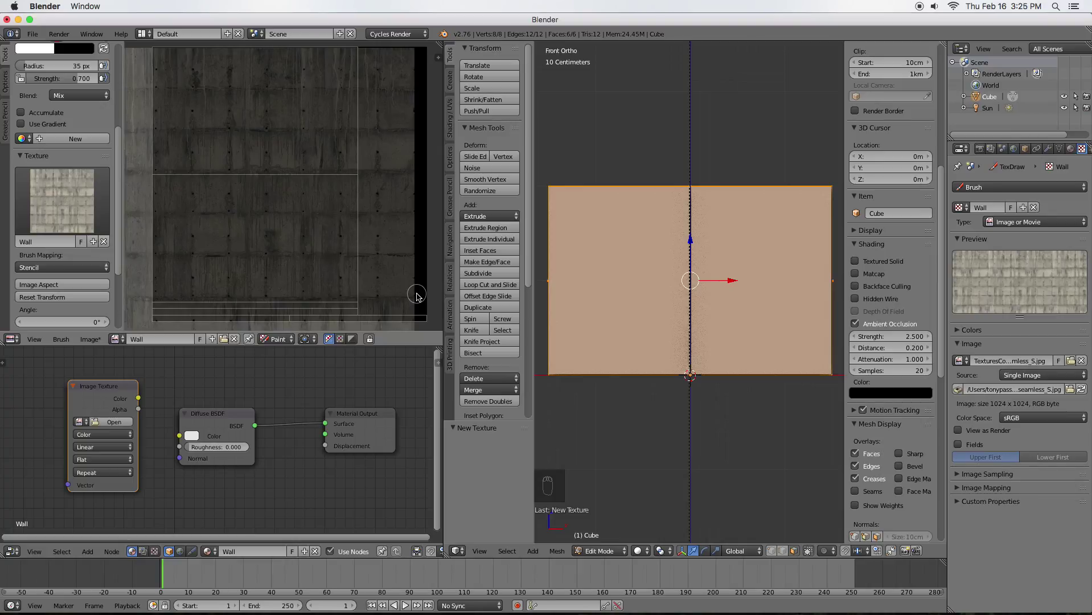
- Move the concrete stencil toward the top of the Wall image and shrink it
drag(423, 297, 390, 215)
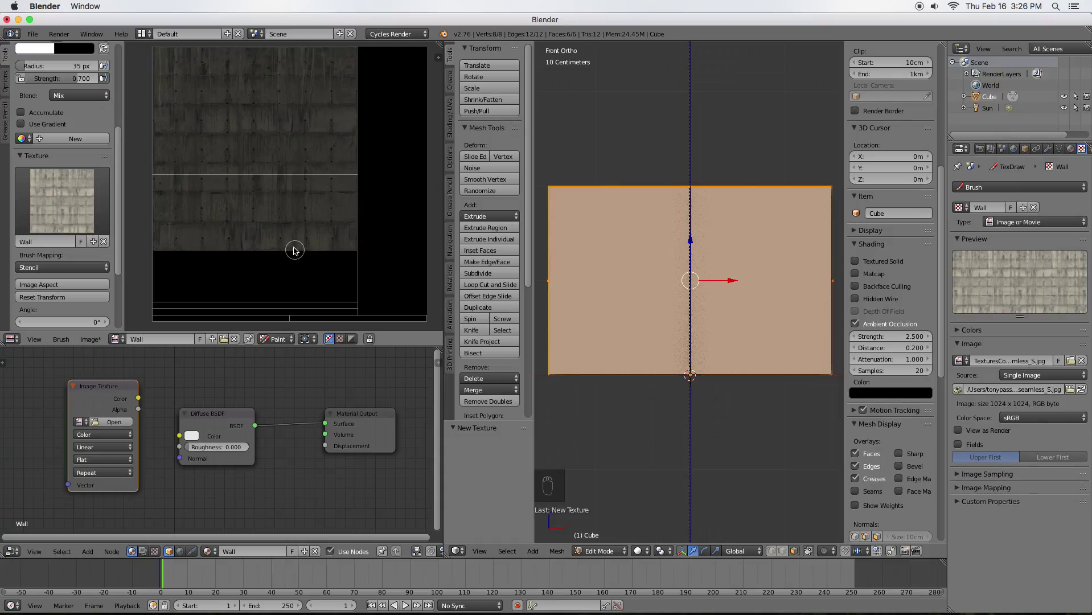
drag(294, 236, 293, 170)
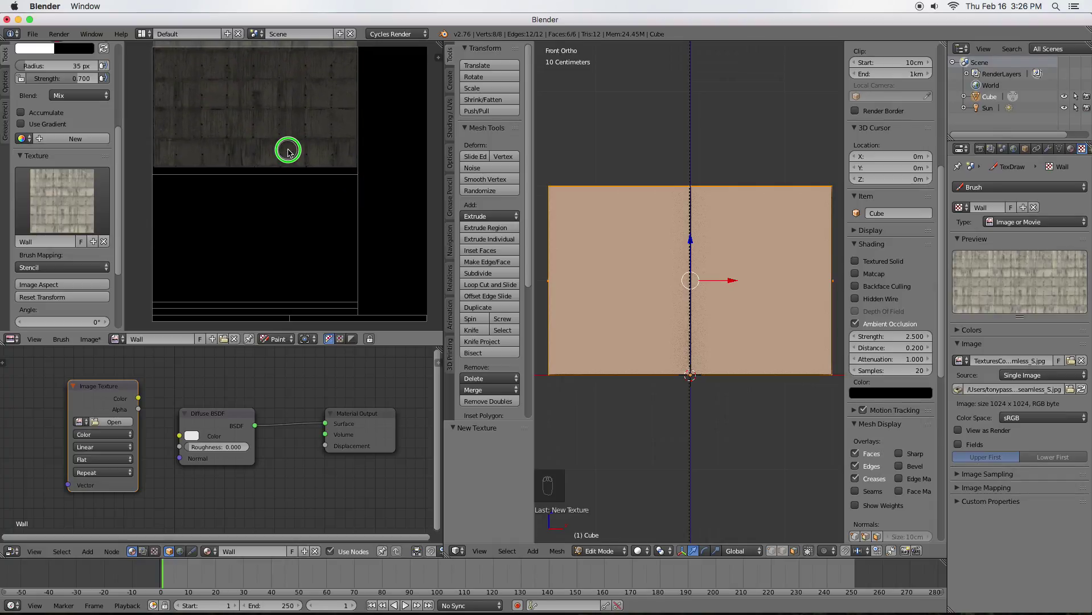
- Reposition the concrete stencil over the image and adjust the brush size to paint it on
drag(297, 149, 310, 156)
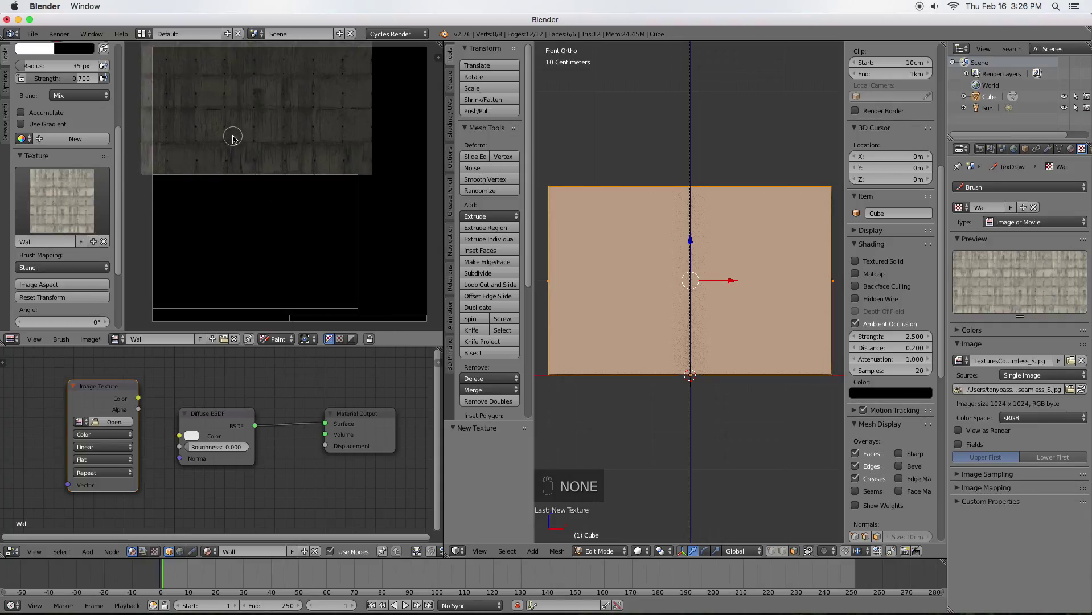
key(f)
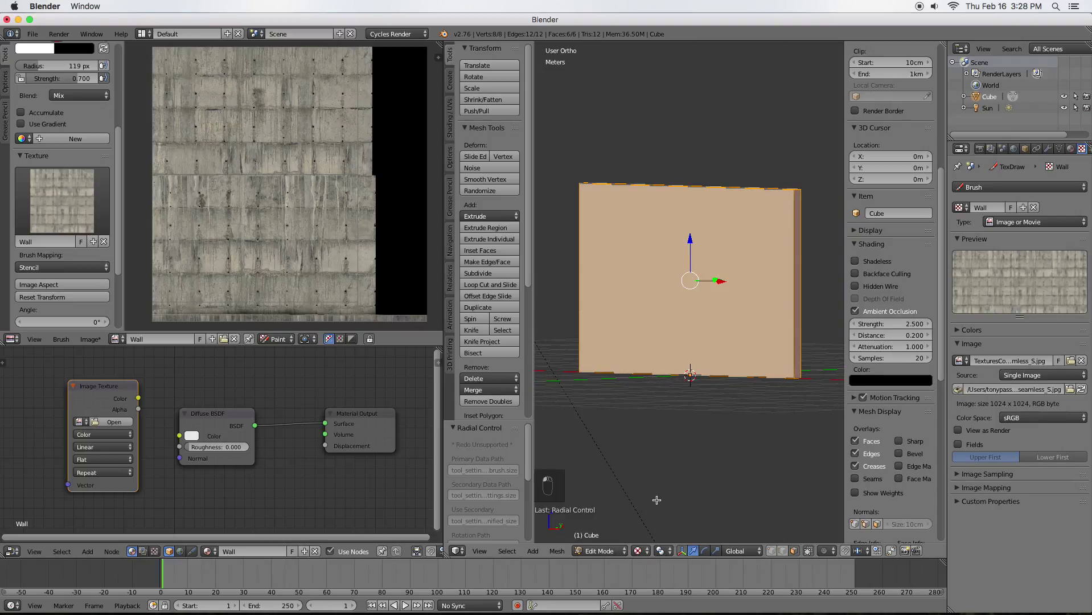
- Switch the 3D viewport to Rendered shading to preview the still-grey wall
key(shift+z)
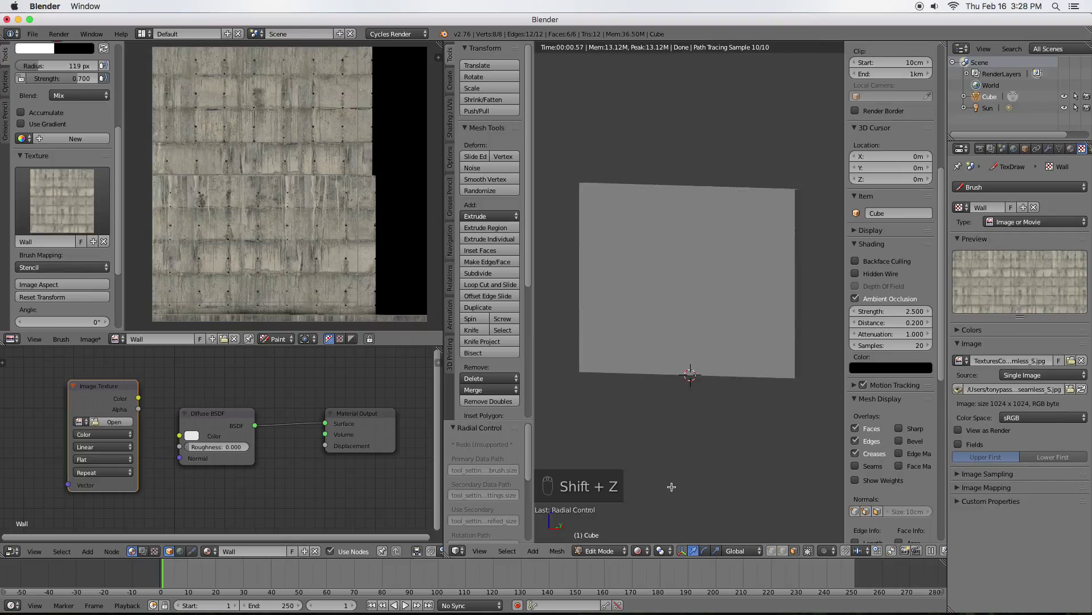
- Return to Solid shading, then render the viewport again showing the concrete-textured wall
key(shift+z)
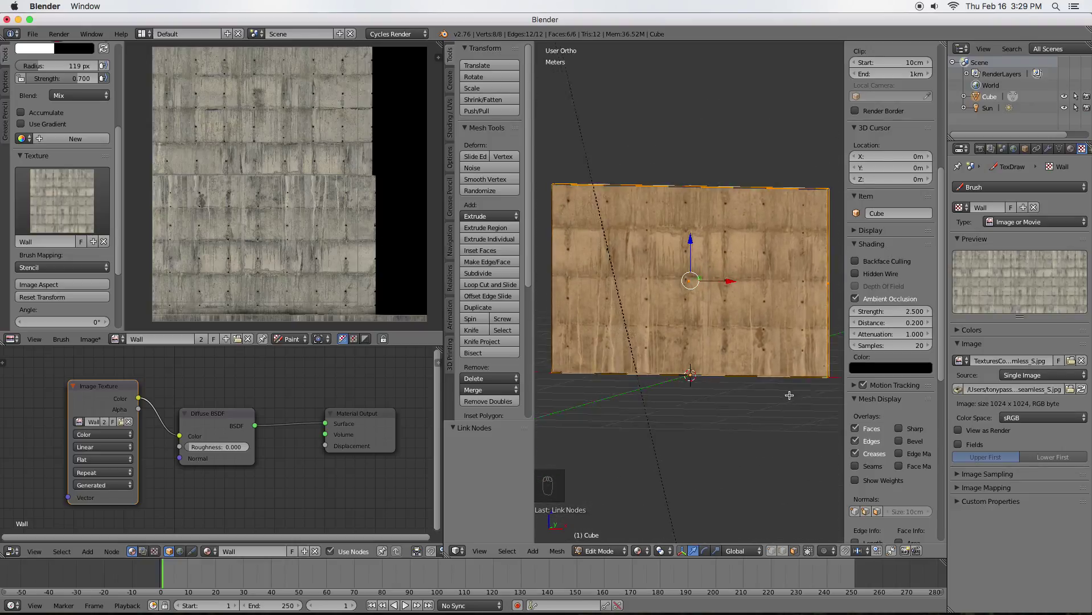
key(shift+z)
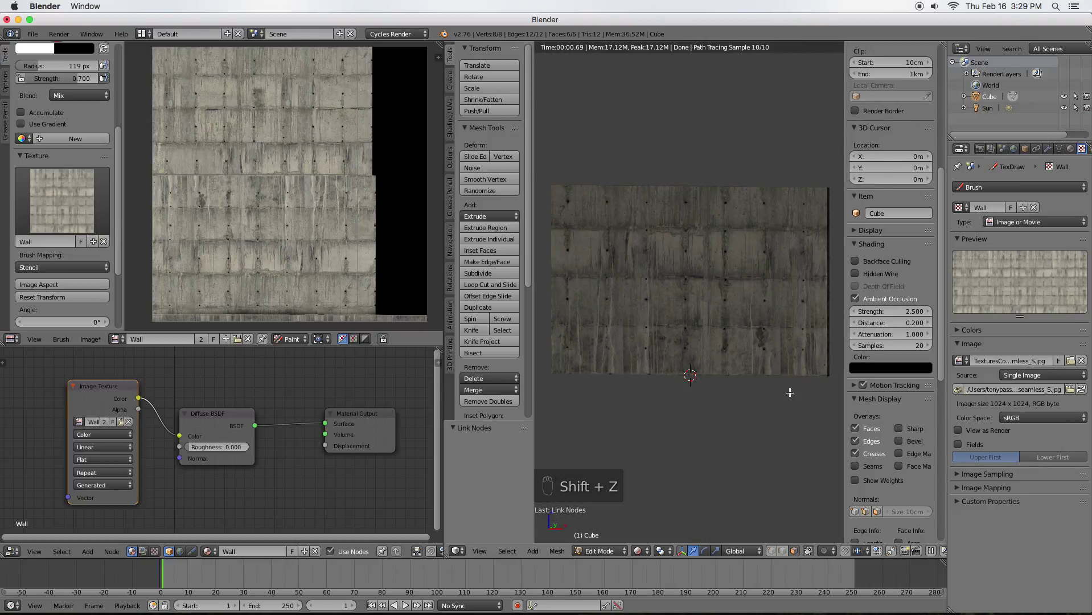